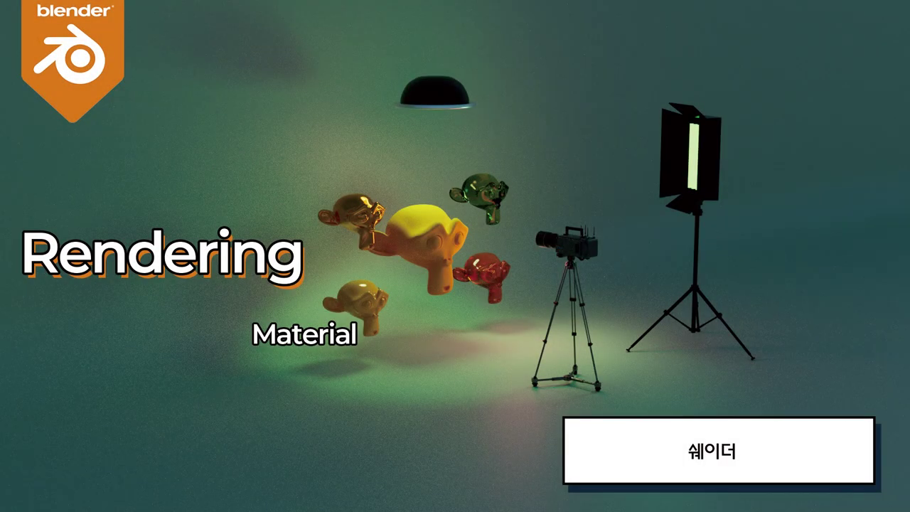
# - Reveal the Chair Seat material's Principled BSDF node in the Shader Editor
pyautogui.moveTo(453, 434); pyautogui.dragTo(848, 264)
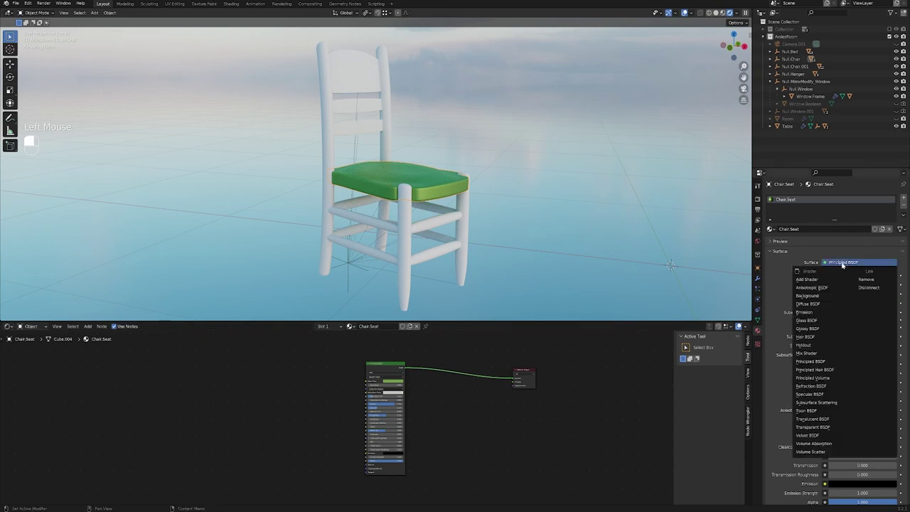
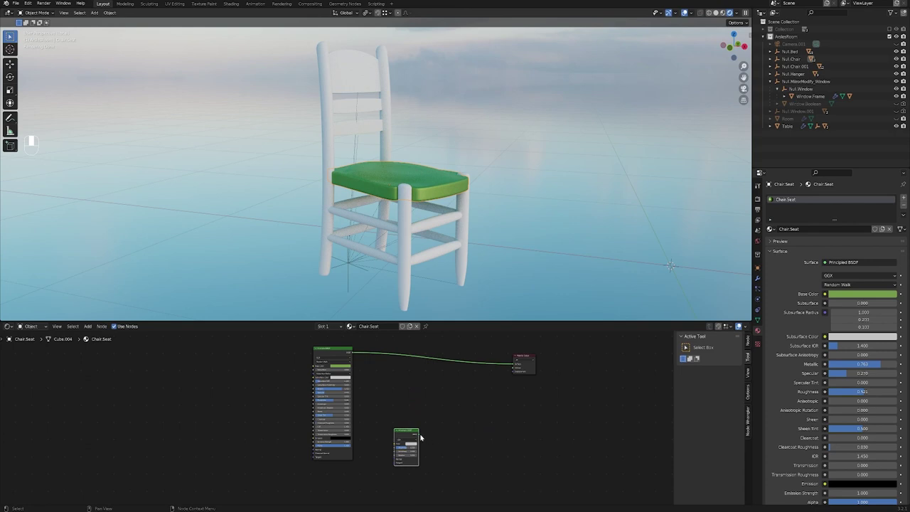
# - Route the Anisotropic BSDF into the Material Output Surface, leaving the Principled BSDF disconnected
pyautogui.moveTo(421, 436); pyautogui.dragTo(529, 366)
pyautogui.scroll(3)
pyautogui.middleClick(598, 380)
pyautogui.scroll(3)
pyautogui.scroll(-3)
pyautogui.click(244, 493)
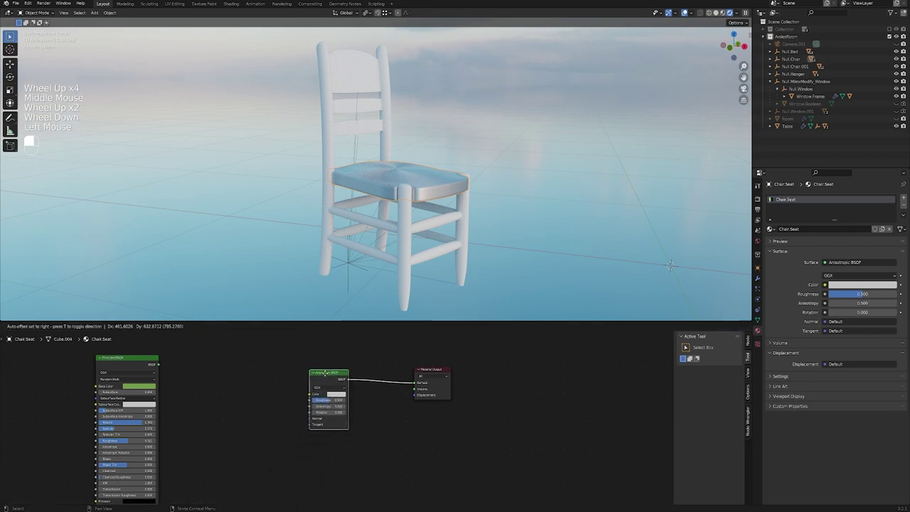
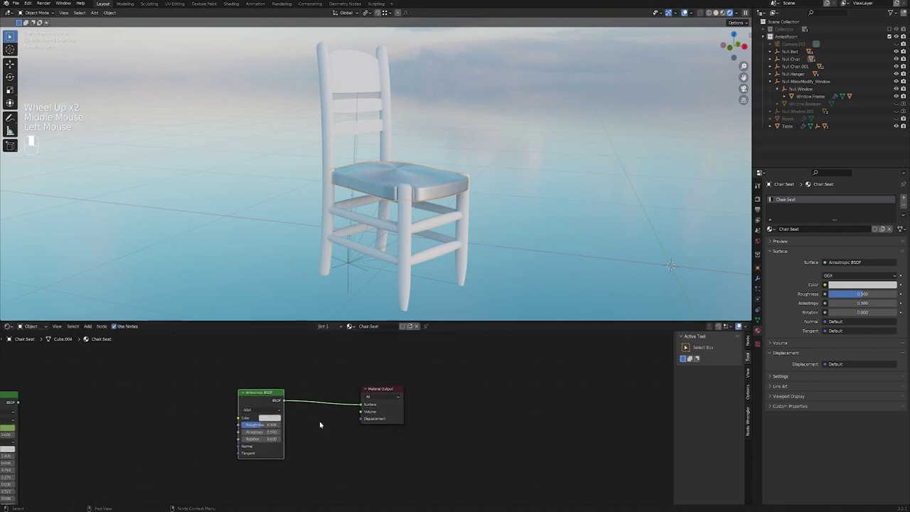
# - Pan and zoom the node view to show both shader nodes
pyautogui.scroll(-3)
pyautogui.moveTo(322, 423); pyautogui.dragTo(409, 411)
pyautogui.scroll(3)
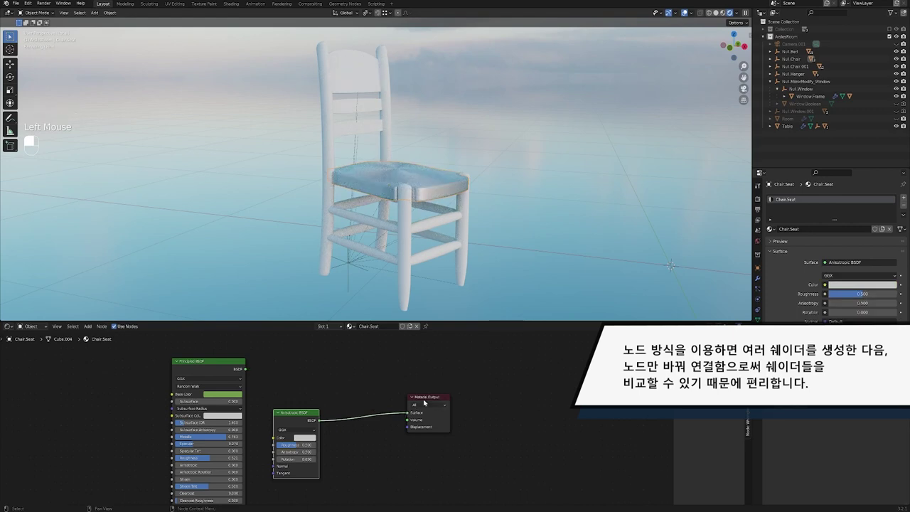
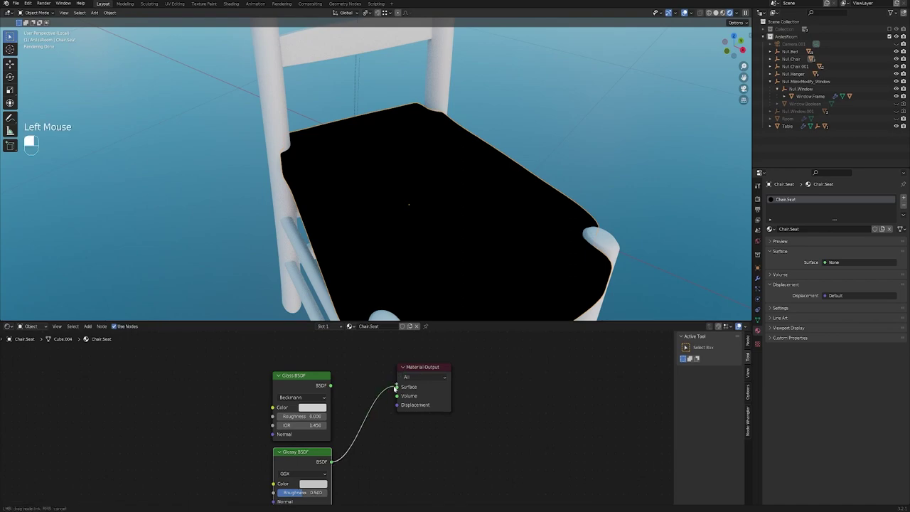
# - Give the Glossy BSDF a magenta colour and lower its roughness to about 0.095
pyautogui.scroll(-3)
pyautogui.middleClick(422, 253)
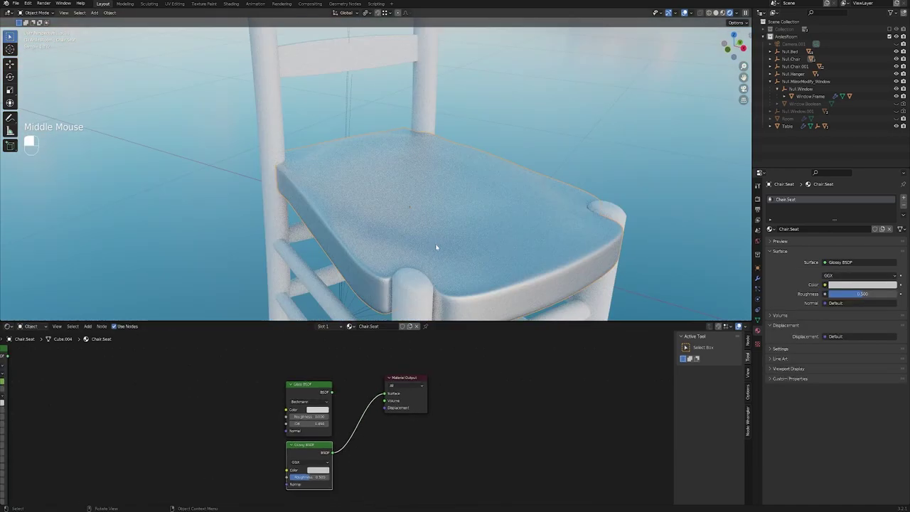
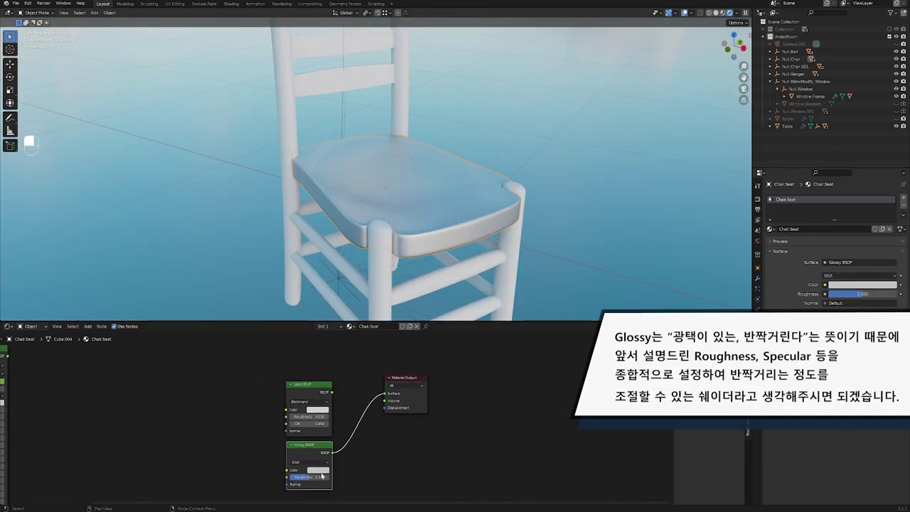
pyautogui.moveTo(324, 472); pyautogui.dragTo(312, 479)
pyautogui.moveTo(313, 479); pyautogui.dragTo(310, 481)
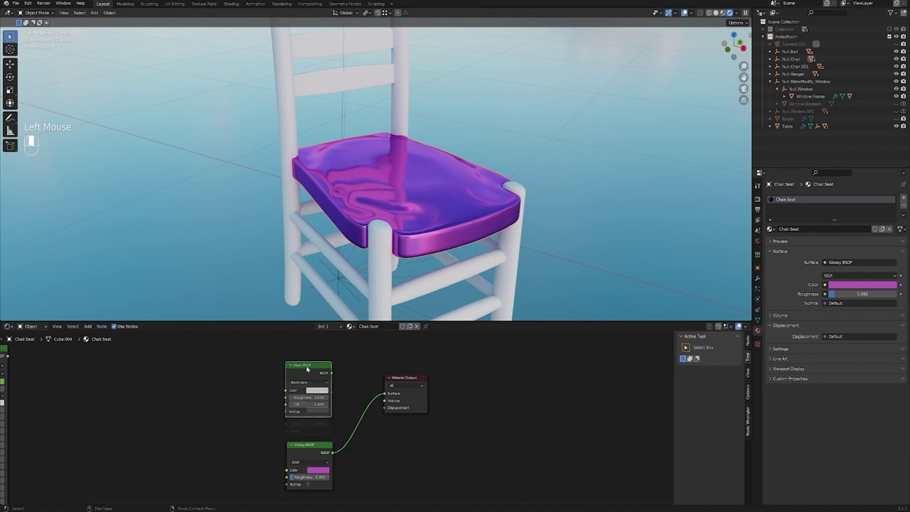
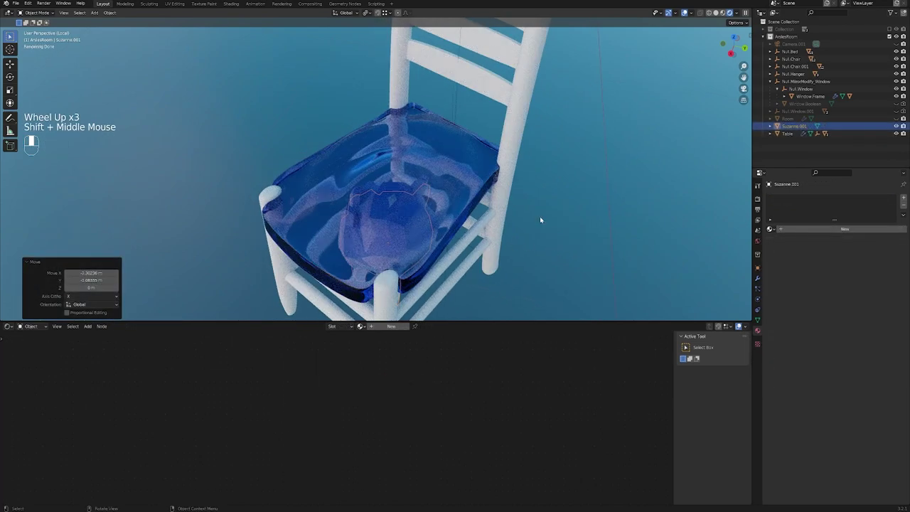
# - Move the Suzanne head inside the glass seat and orbit to inspect the refraction
pyautogui.press('g')
pyautogui.moveTo(510, 233); pyautogui.dragTo(426, 230)
pyautogui.click(426, 230)
pyautogui.moveTo(427, 230); pyautogui.dragTo(406, 225)
pyautogui.click(407, 225)
pyautogui.moveTo(407, 225); pyautogui.dragTo(442, 224)
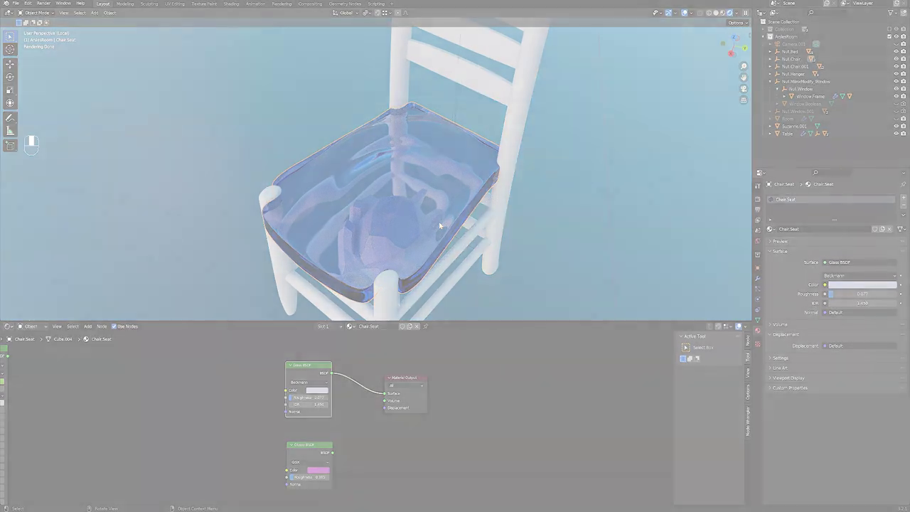
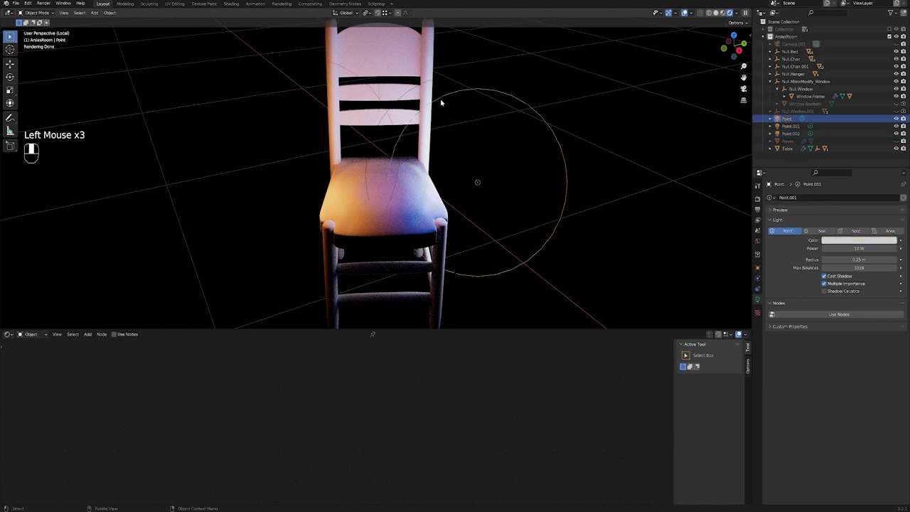
# - Select the chair seat to edit its material
pyautogui.click(367, 219)
pyautogui.moveTo(368, 219); pyautogui.dragTo(457, 438)
pyautogui.moveTo(456, 438); pyautogui.dragTo(533, 369)
pyautogui.moveTo(533, 369); pyautogui.dragTo(456, 314)
pyautogui.moveTo(455, 314); pyautogui.dragTo(480, 429)
pyautogui.moveTo(480, 429); pyautogui.dragTo(436, 440)
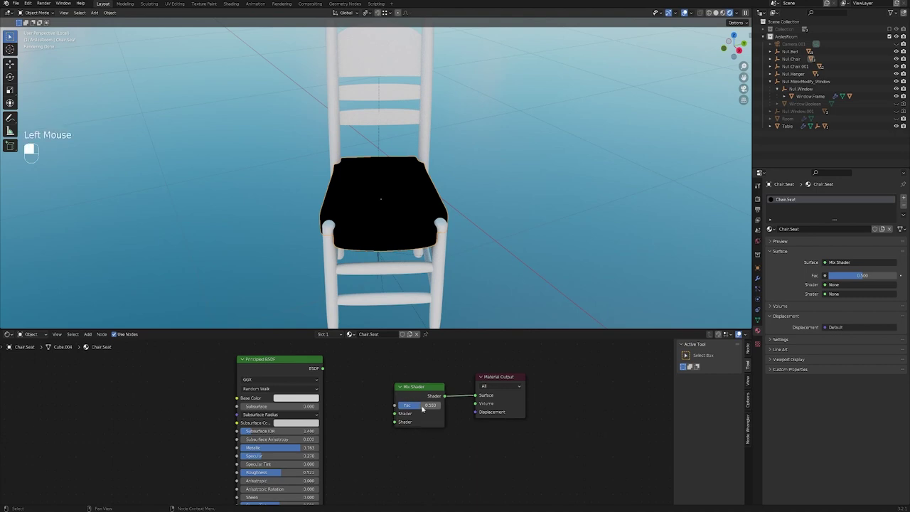
# - Delete the existing Mix Shader node and search the add-node list for a new Mix Shader
pyautogui.click(423, 393)
pyautogui.press('x')
pyautogui.click(422, 392)
pyautogui.press('shift+a')
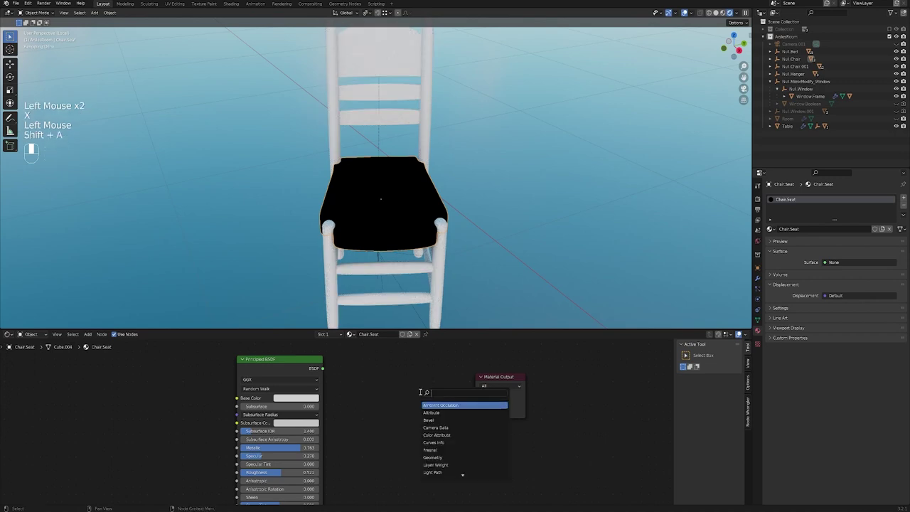
pyautogui.press('BackSpace')
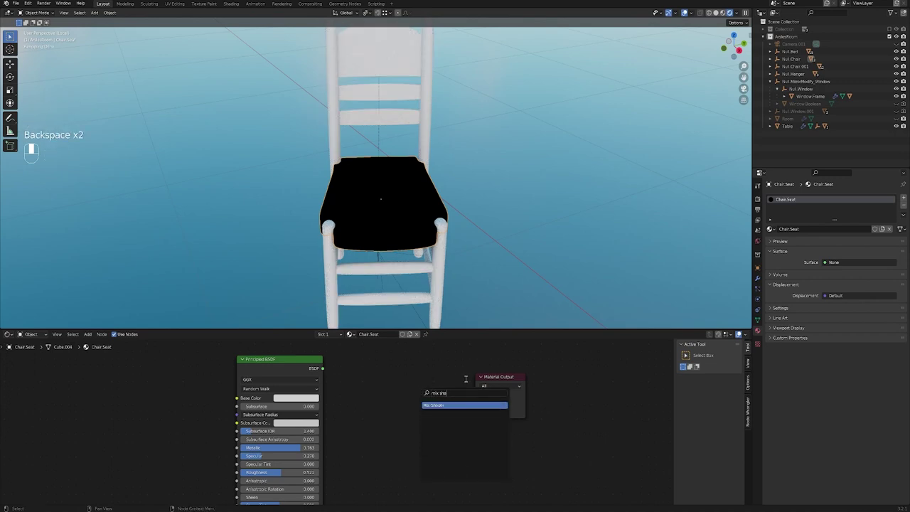
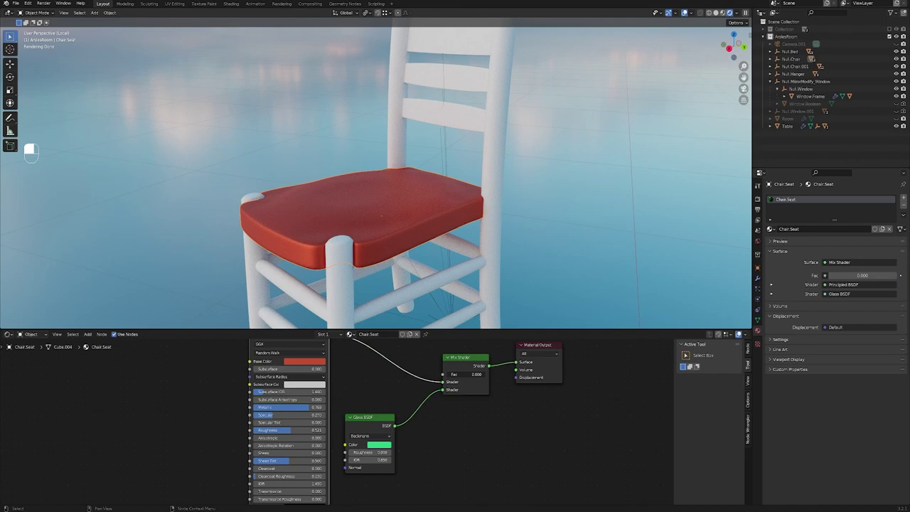
# - Add a second Mix Shader and wire it between the first mix and the Material Output
pyautogui.scroll(-3)
pyautogui.middleClick(368, 399)
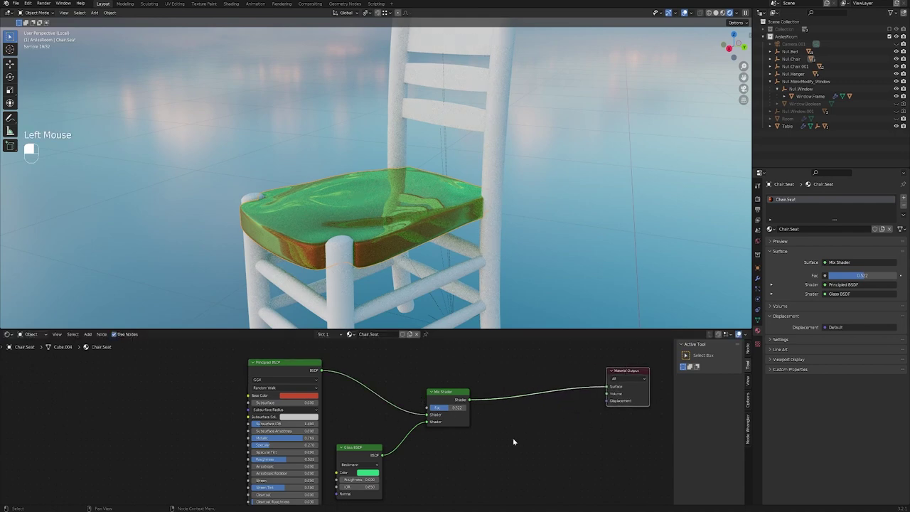
pyautogui.middleClick(517, 459)
pyautogui.moveTo(498, 431); pyautogui.dragTo(479, 444)
pyautogui.press('shift+a')
pyautogui.click(479, 444)
pyautogui.moveTo(479, 444); pyautogui.dragTo(299, 365)
# - Add an Anisotropic BSDF into the second mix and adjust both mix factors
pyautogui.press('shift+a')
pyautogui.moveTo(298, 365); pyautogui.dragTo(166, 349)
pyautogui.middleClick(437, 410)
pyautogui.moveTo(166, 349); pyautogui.dragTo(271, 428)
pyautogui.click(271, 429)
pyautogui.moveTo(272, 429); pyautogui.dragTo(399, 373)
pyautogui.moveTo(399, 373); pyautogui.dragTo(393, 450)
# - Push the second mix factor to 1.0, then back to about 0.78 for an anisotropic sheen with red-green hints
pyautogui.moveTo(393, 450); pyautogui.dragTo(479, 411)
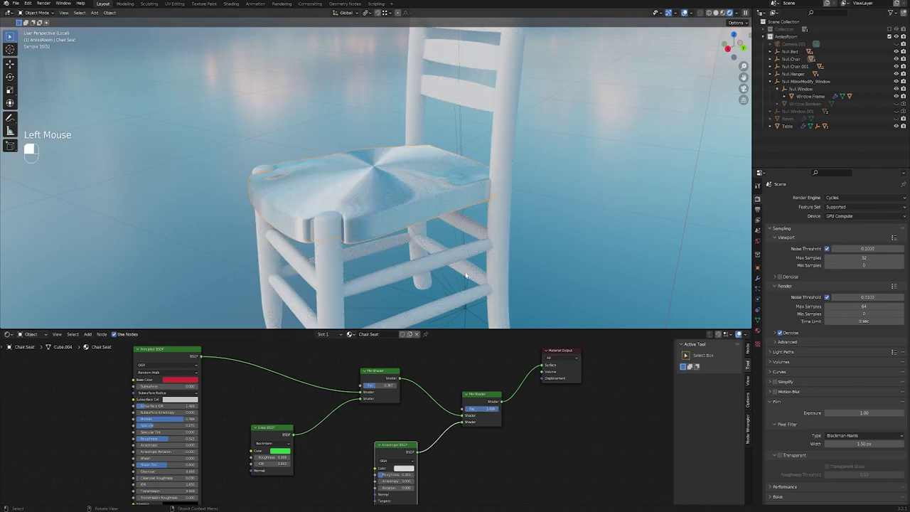
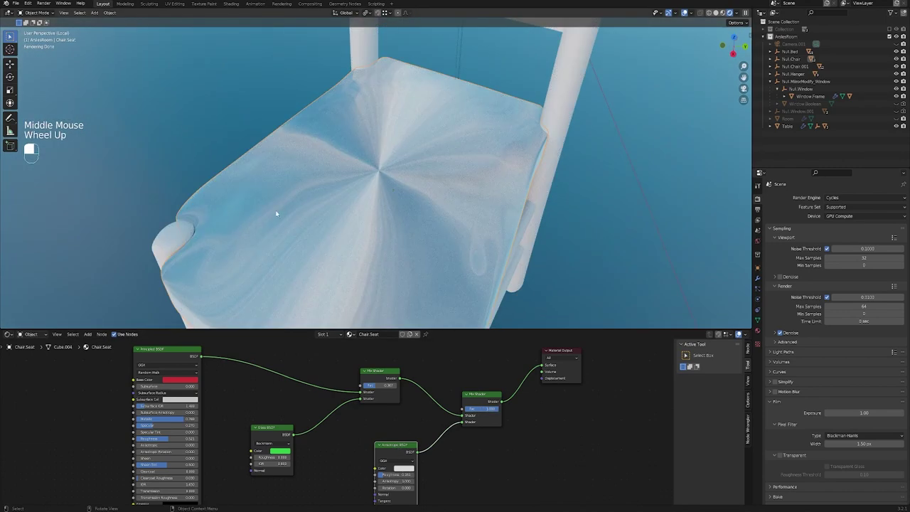
pyautogui.middleClick(413, 277)
pyautogui.rightClick(395, 264)
pyautogui.moveTo(395, 257); pyautogui.dragTo(450, 230)
pyautogui.middleClick(431, 247)
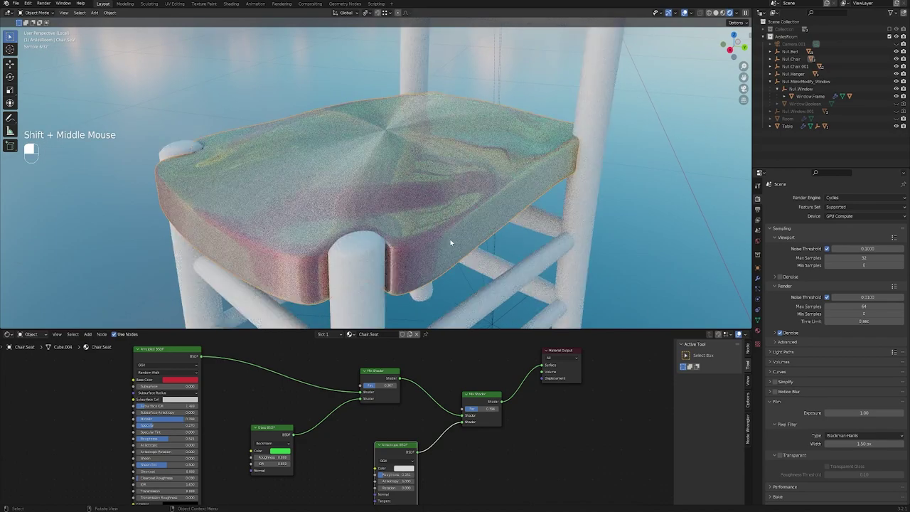